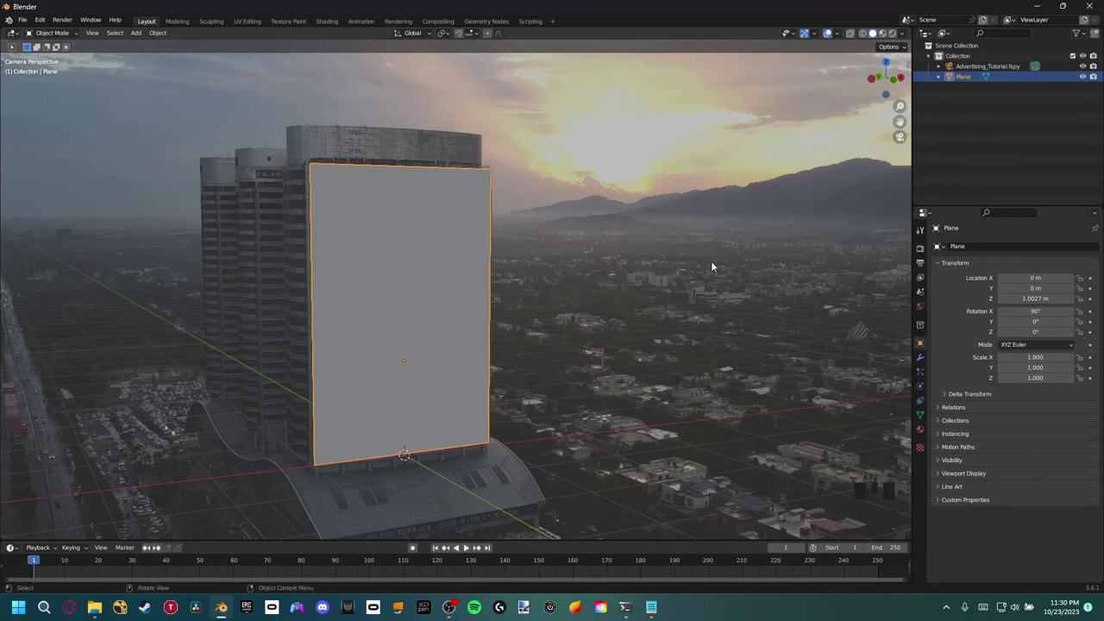
- Load the Pepsi_Footage PNG sequence as the fSpy camera's background movie clip
click(964, 65)
click(924, 389)
drag(942, 417, 1073, 458)
drag(1056, 488, 522, 301)
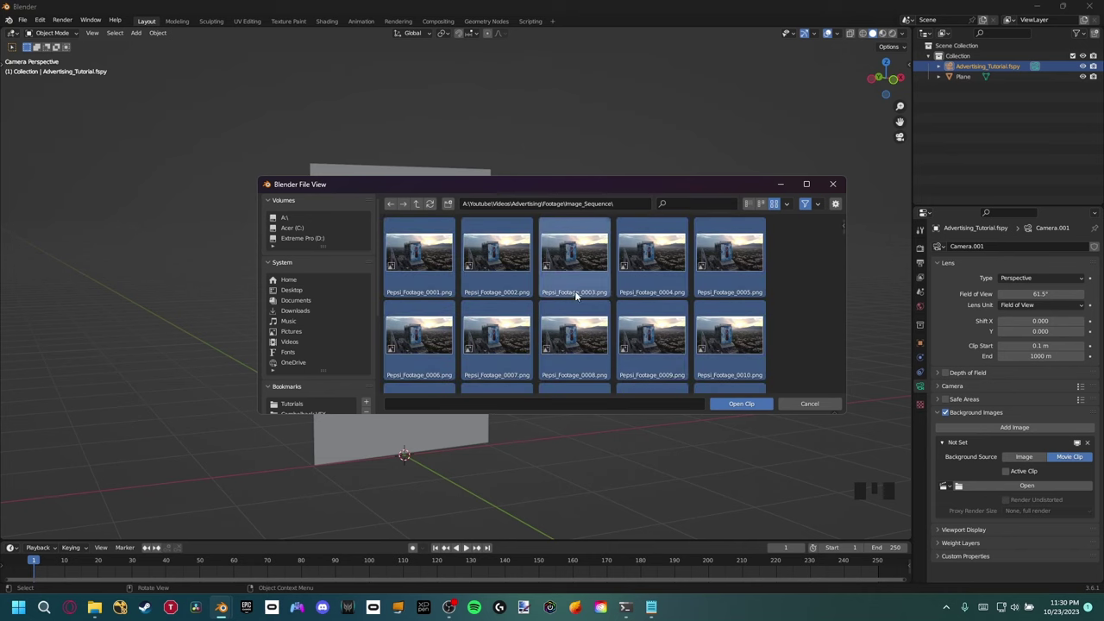
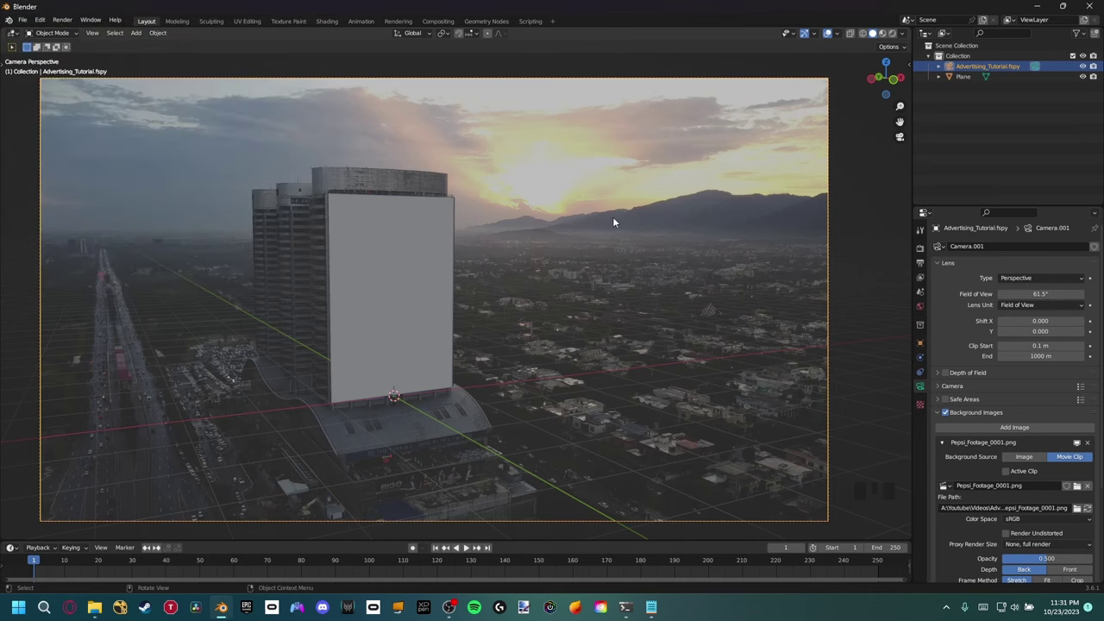
- Create a new GeoTracker from the N sidebar and start assigning its inputs
key(n)
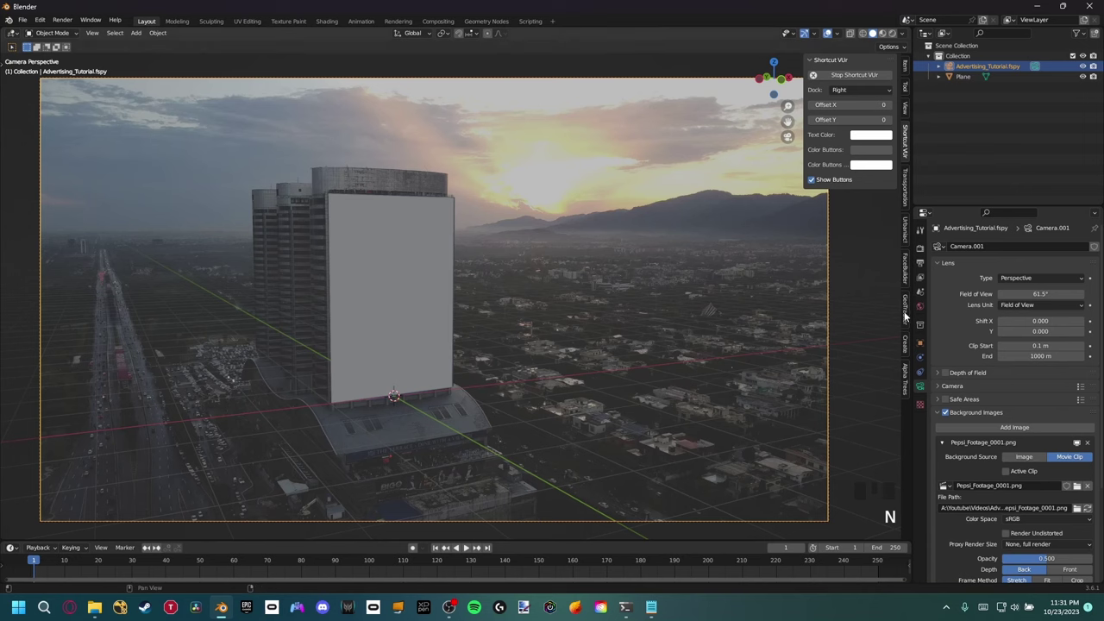
click(908, 316)
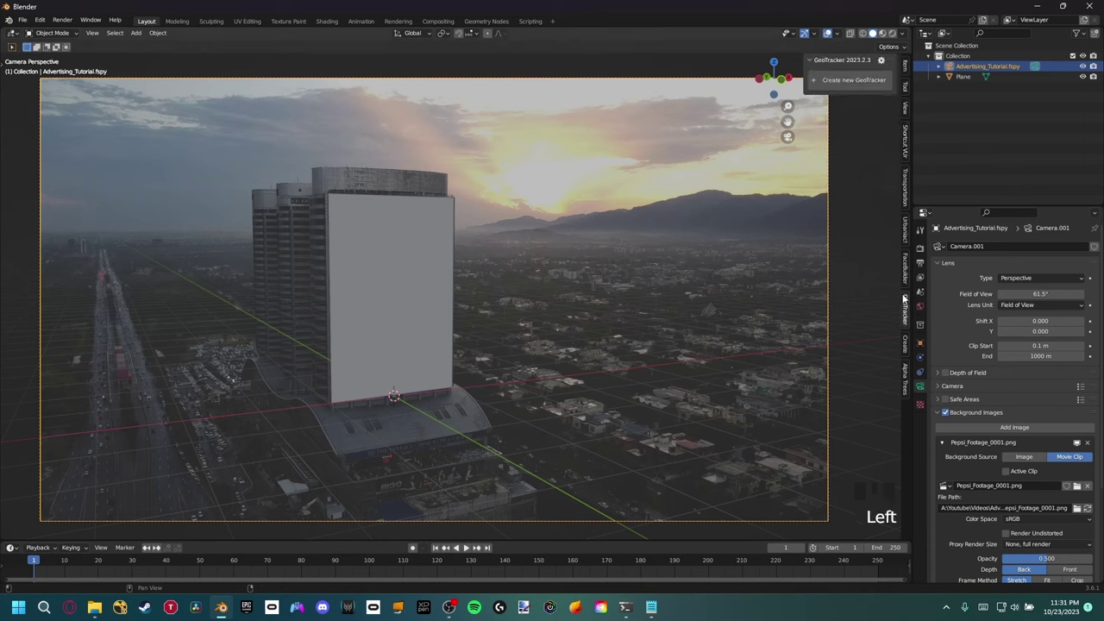
drag(852, 81, 824, 155)
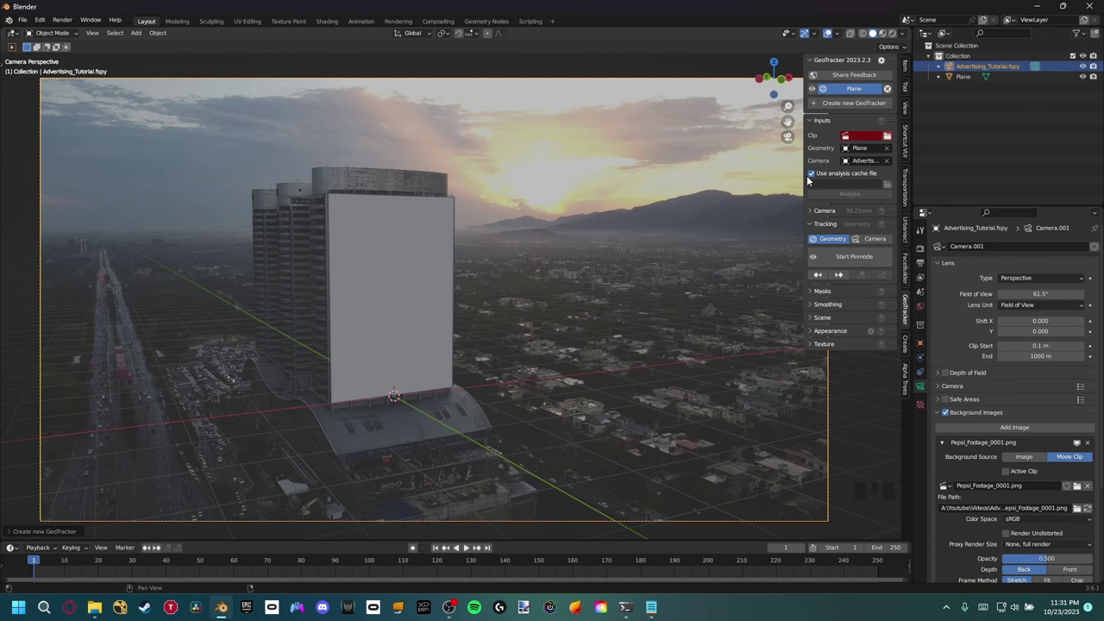
drag(875, 138, 14, 574)
drag(34, 564, 423, 296)
- Set the Pepsi clip, the Plane geometry and the fSpy camera as the tracker's inputs
click(413, 279)
scroll(up, 3)
drag(380, 279, 451, 274)
scroll(down, 3)
drag(518, 262, 822, 92)
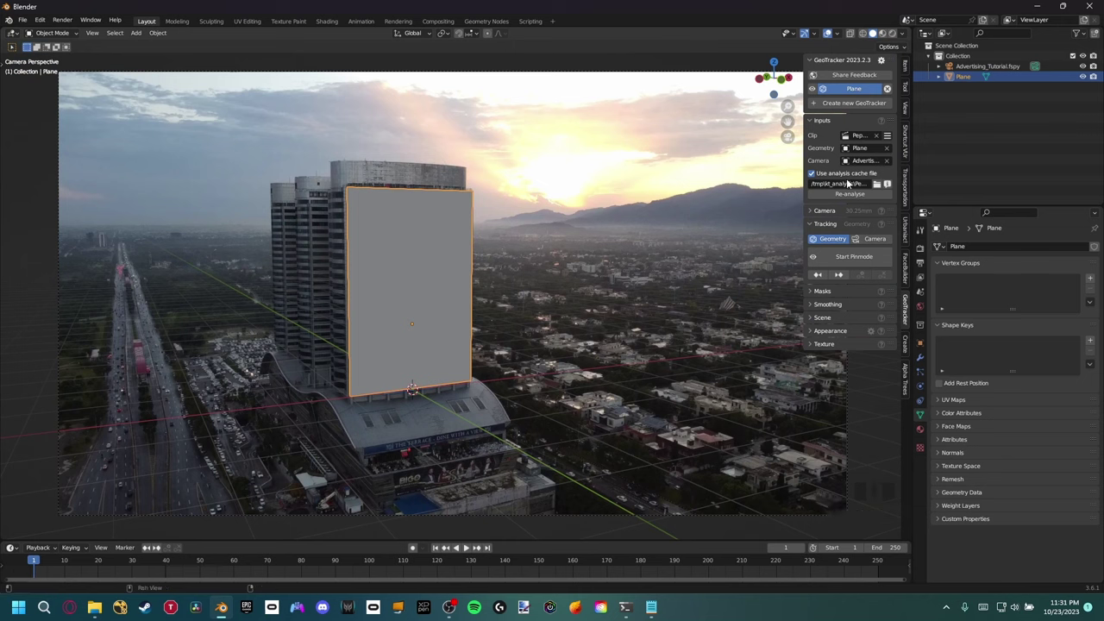
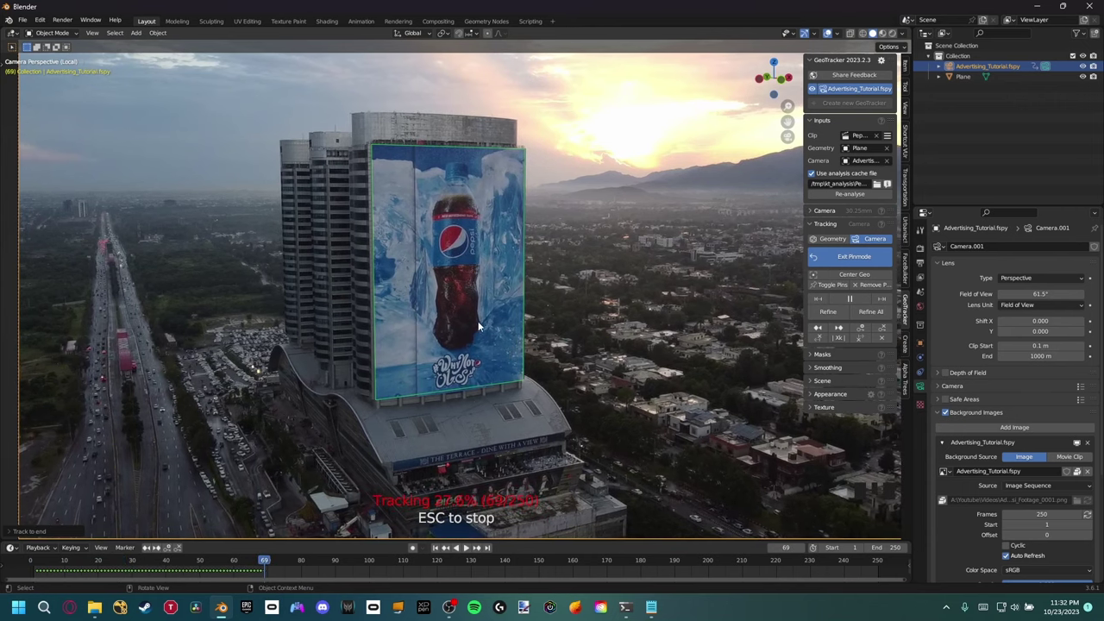
- Scrub later in the footage to check the billboard plane stays aligned to the building
drag(812, 216, 632, 269)
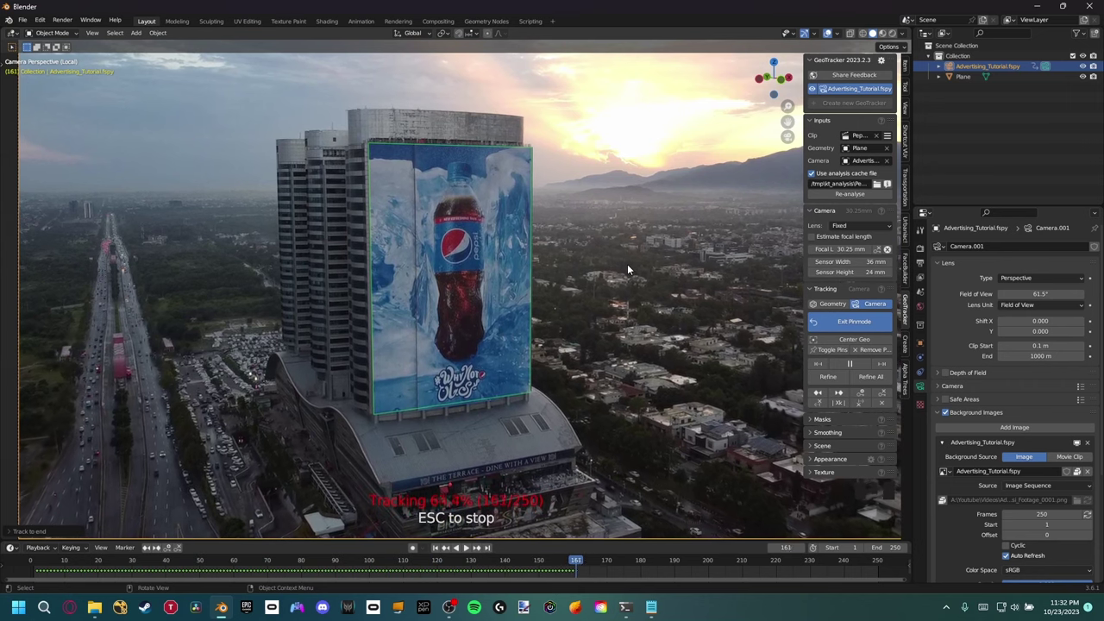
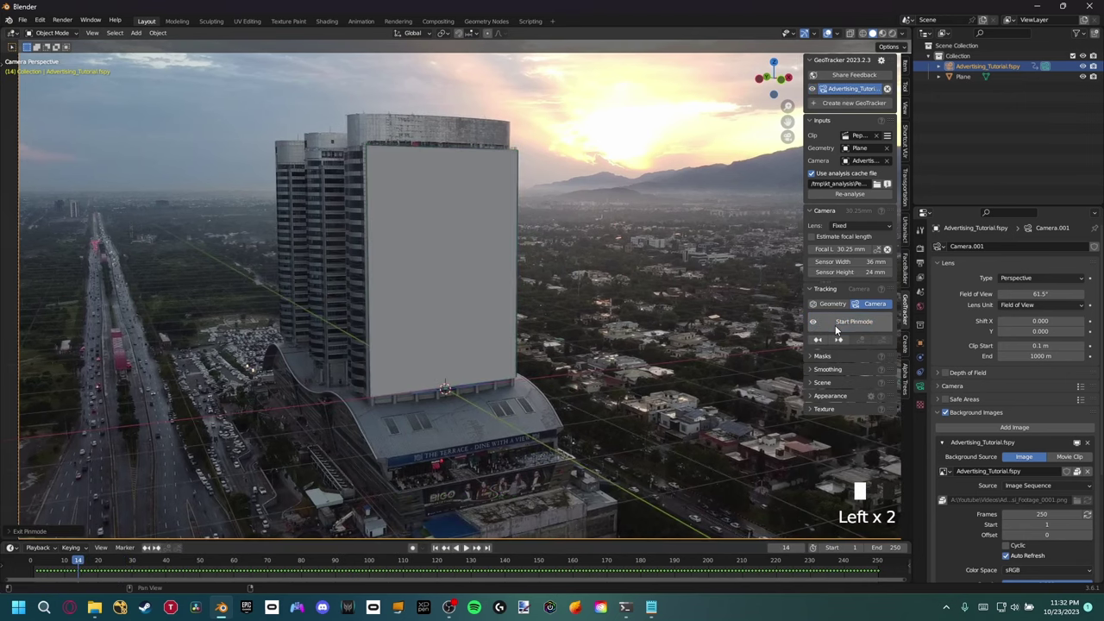
drag(466, 400, 504, 419)
scroll(down, 3)
drag(496, 407, 82, 563)
drag(82, 562, 572, 270)
drag(572, 270, 526, 292)
scroll(down, 3)
drag(524, 301, 781, 265)
key(n)
drag(647, 290, 633, 307)
scroll(up, 3)
scroll(down, 3)
drag(616, 317, 587, 334)
key(z)
scroll(down, 3)
scroll(up, 3)
drag(587, 309, 573, 283)
scroll(up, 3)
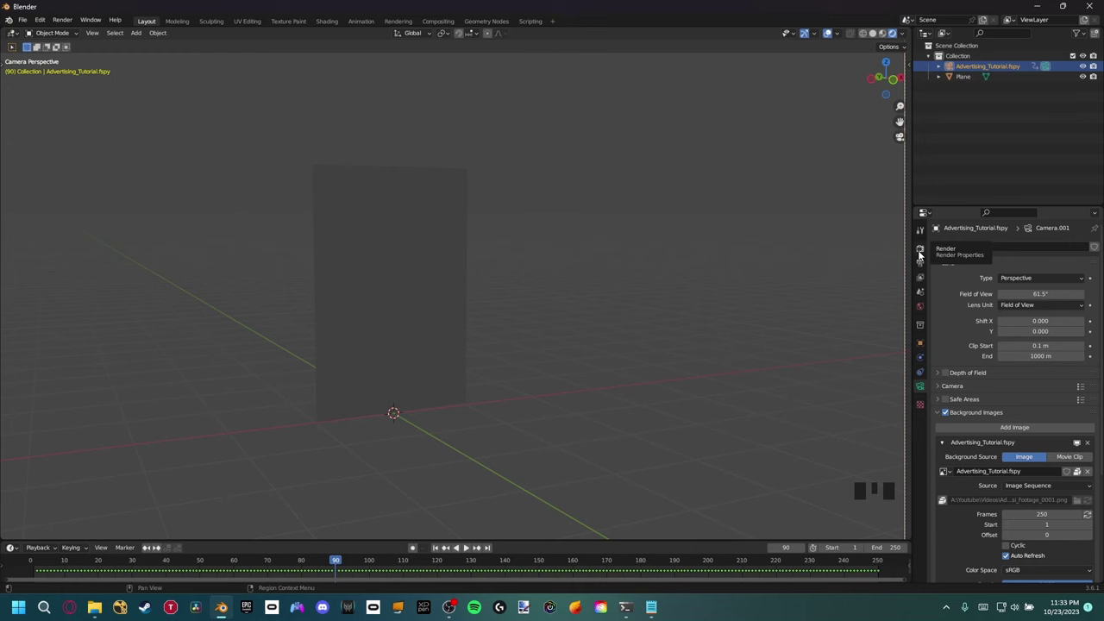
- Set Cycles Max Samples to 64 for the viewport and 256 for renders
click(921, 252)
drag(1019, 244, 956, 369)
click(956, 369)
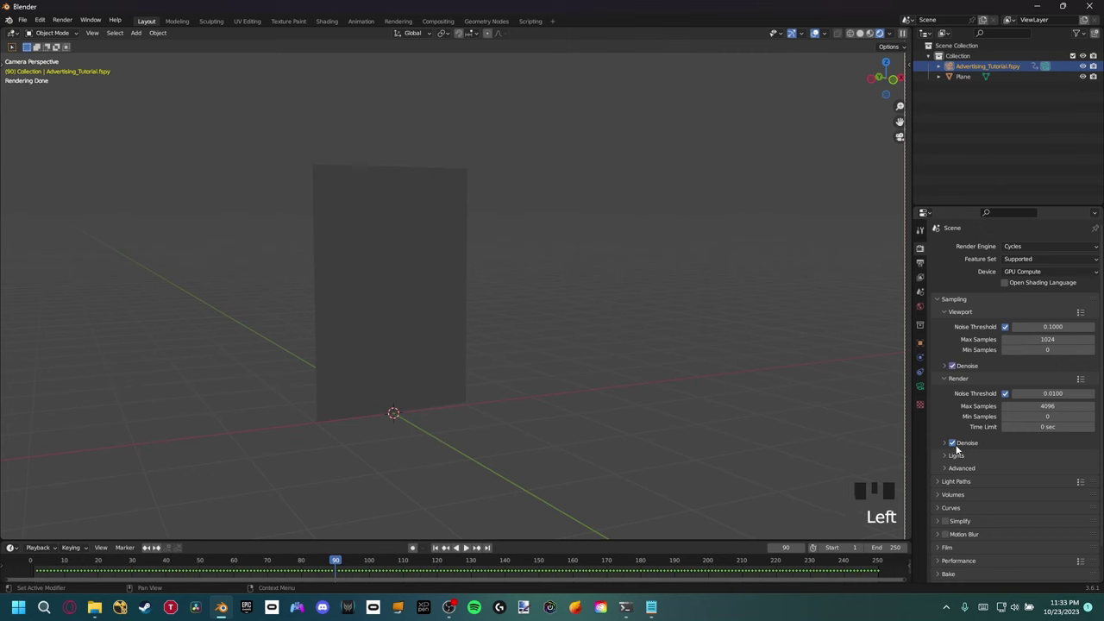
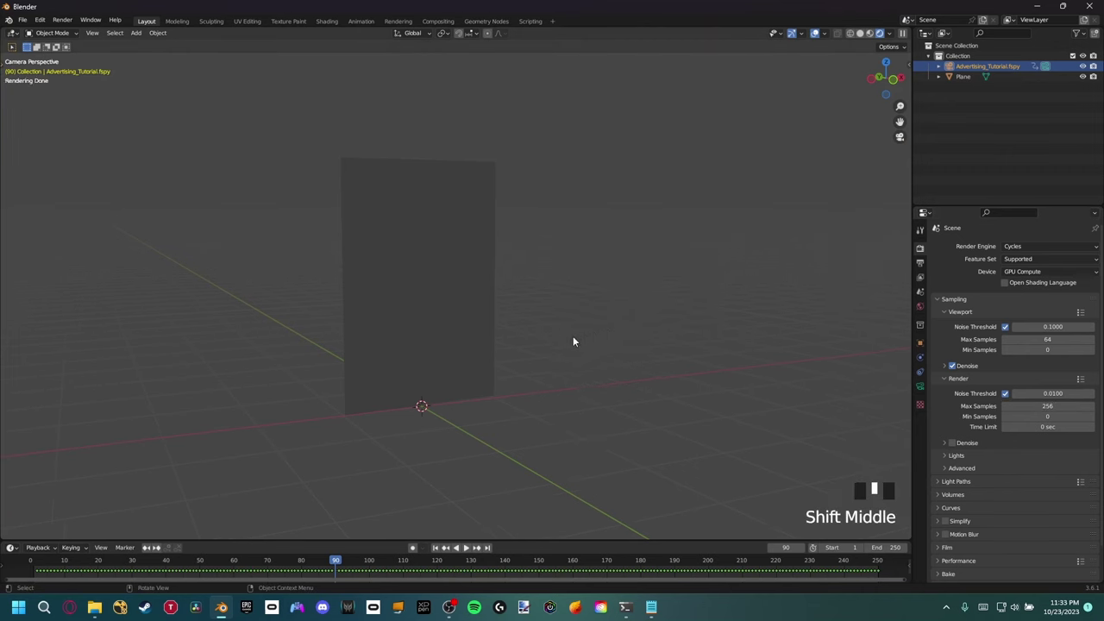
- Save the project and review the rendered preview of the plane over the footage
key(ctrl+s)
drag(545, 333, 501, 280)
scroll(up, 3)
drag(525, 325, 864, 346)
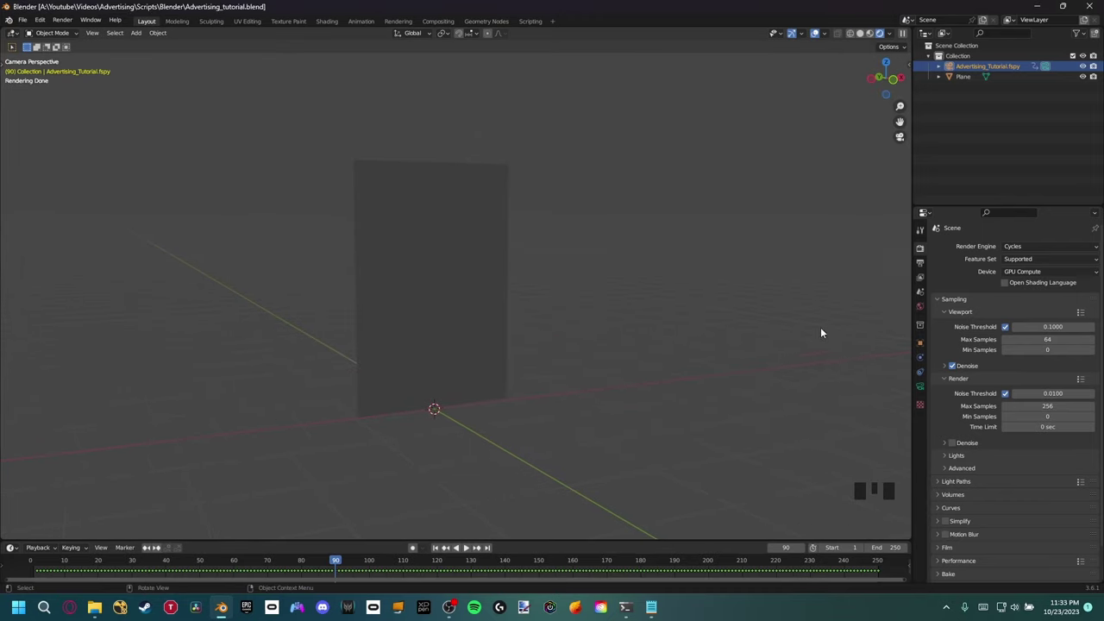
scroll(down, 3)
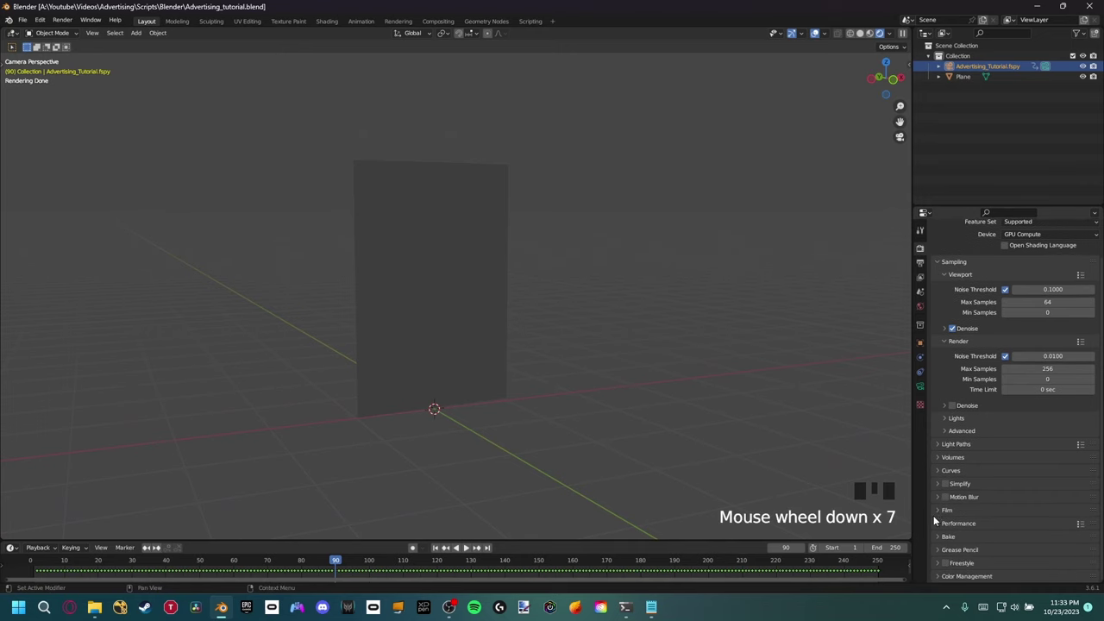
drag(941, 513, 954, 492)
scroll(down, 3)
click(955, 487)
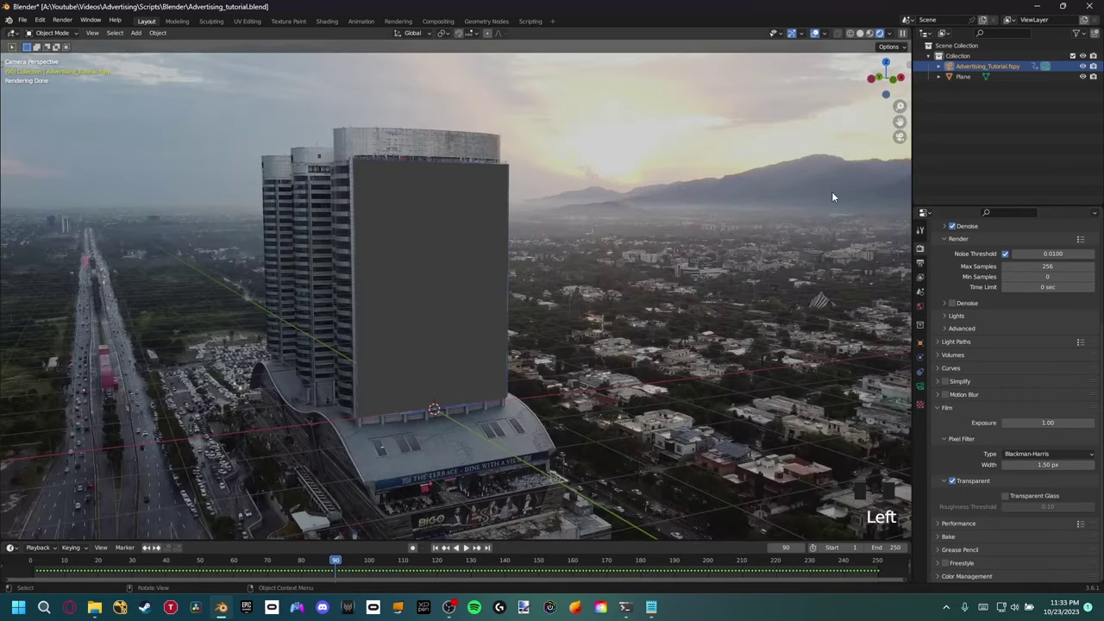
- Select the billboard Plane in the viewport ready for mesh editing
scroll(up, 3)
scroll(down, 3)
drag(570, 285, 498, 249)
click(498, 248)
drag(560, 230, 651, 369)
scroll(down, 3)
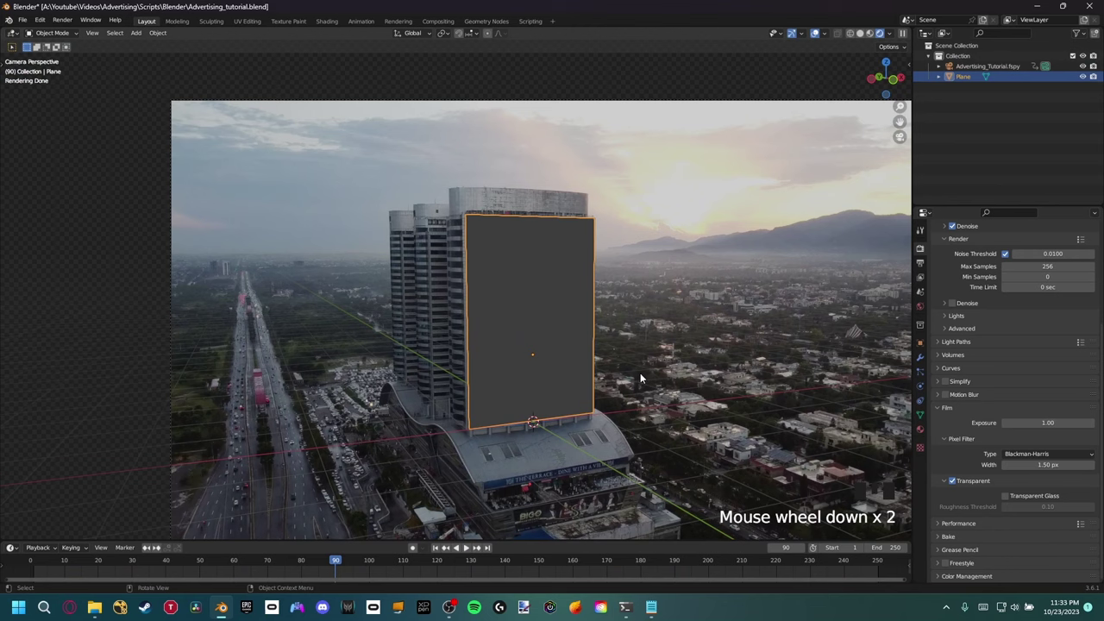
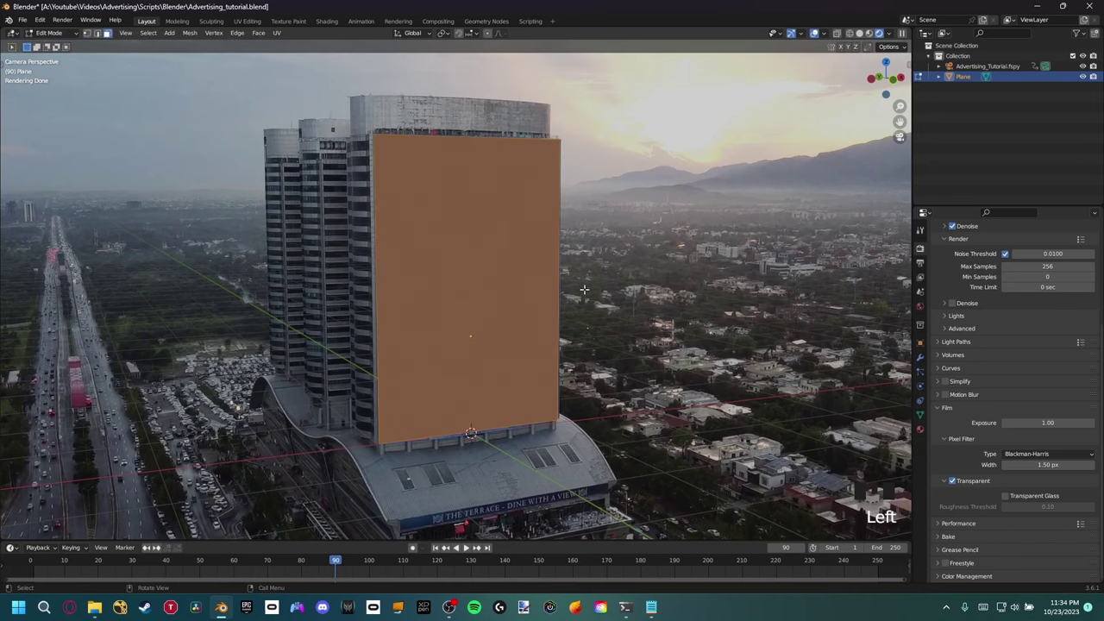
- Try extruding the plane along its normal before cancelling
key(e)
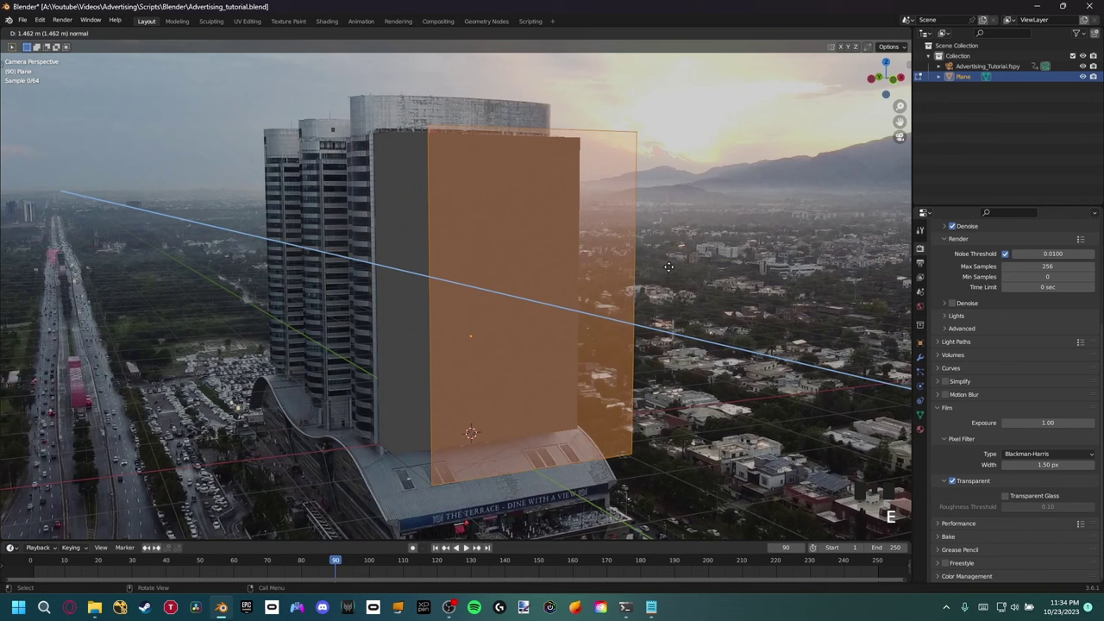
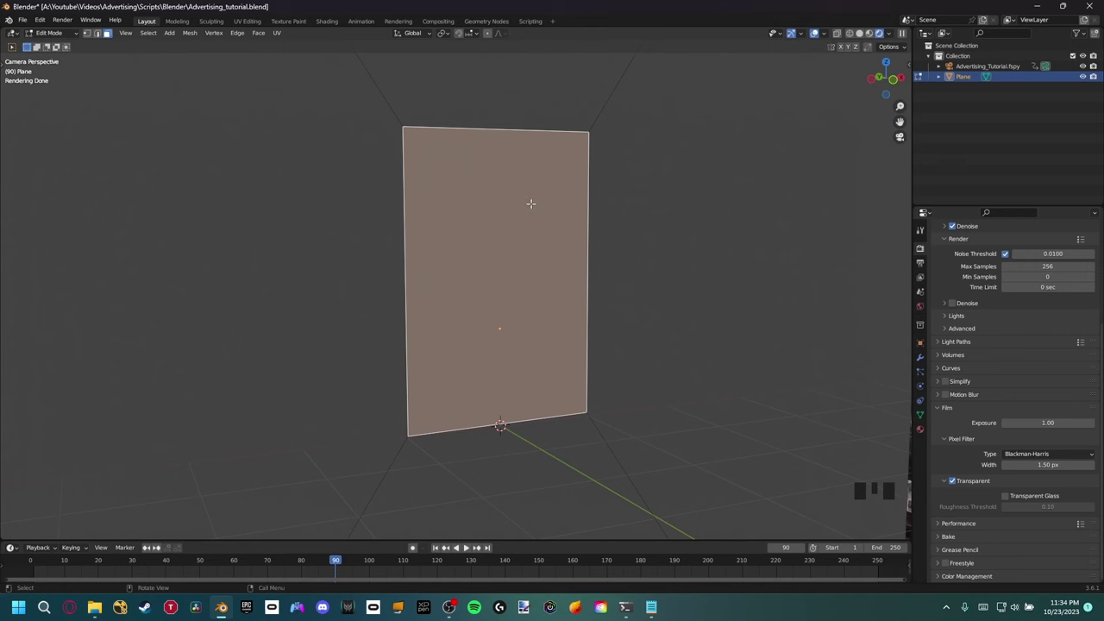
- Separate the selection and rename the planes Holdout and Billboard
key(p)
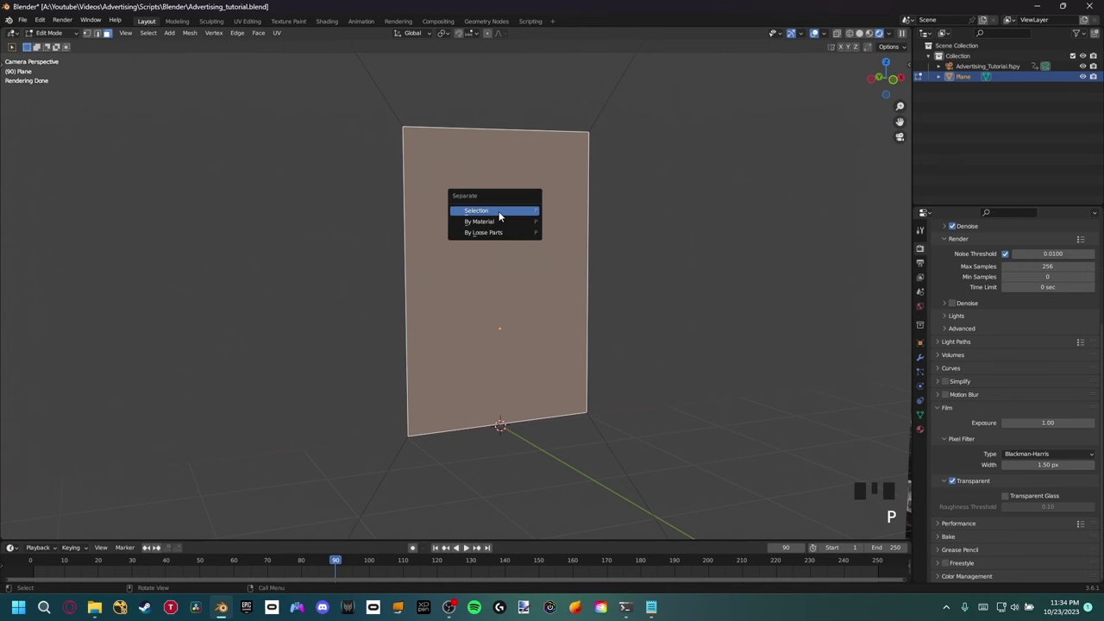
key(Tab)
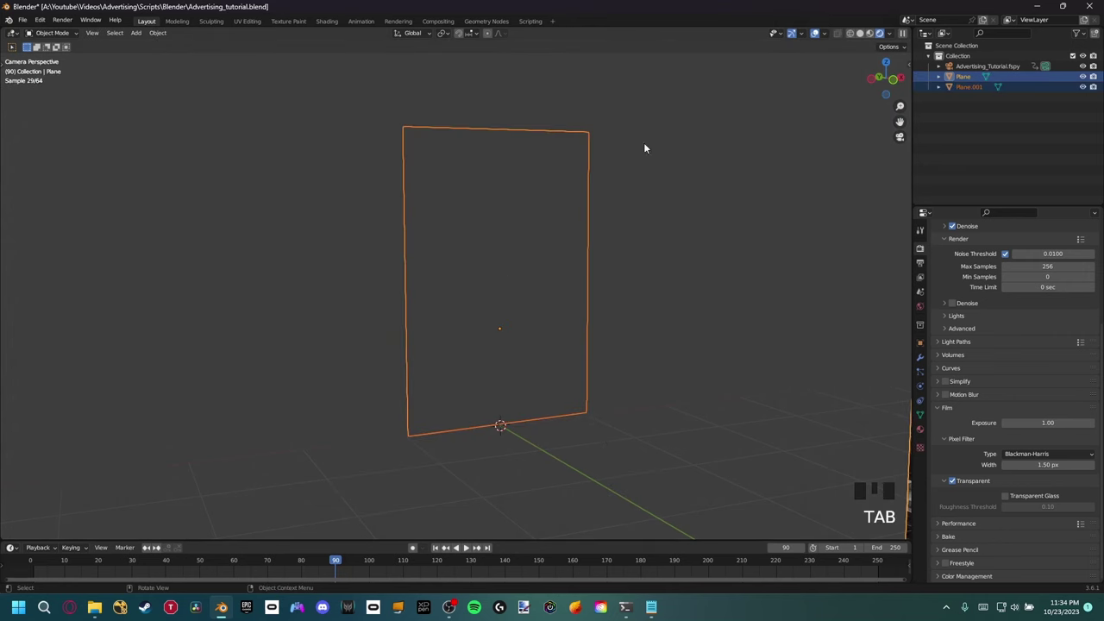
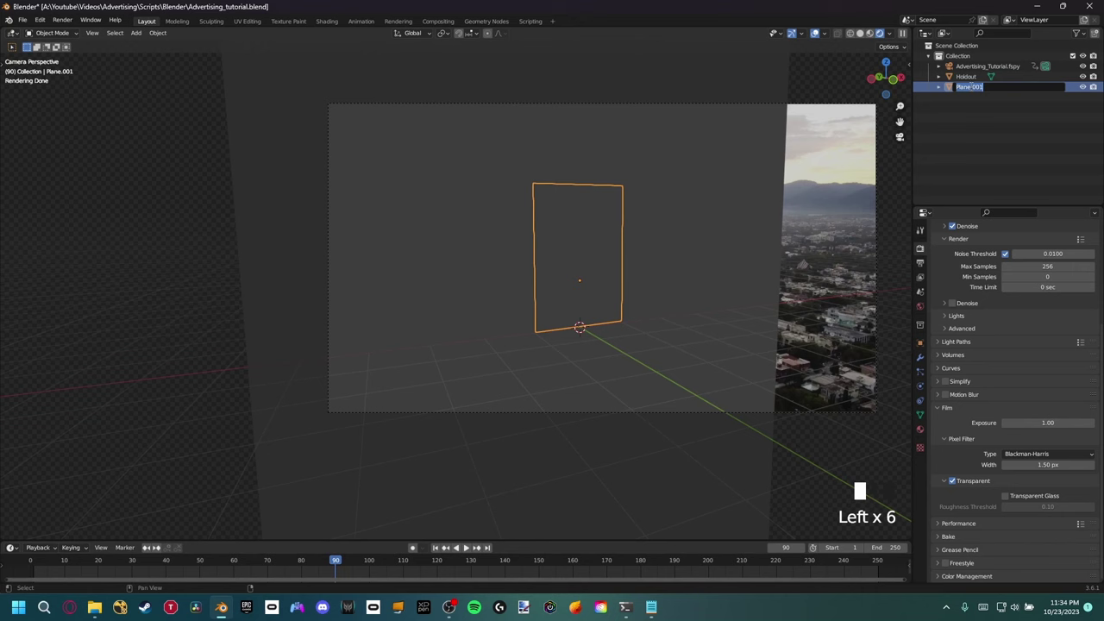
key(l)
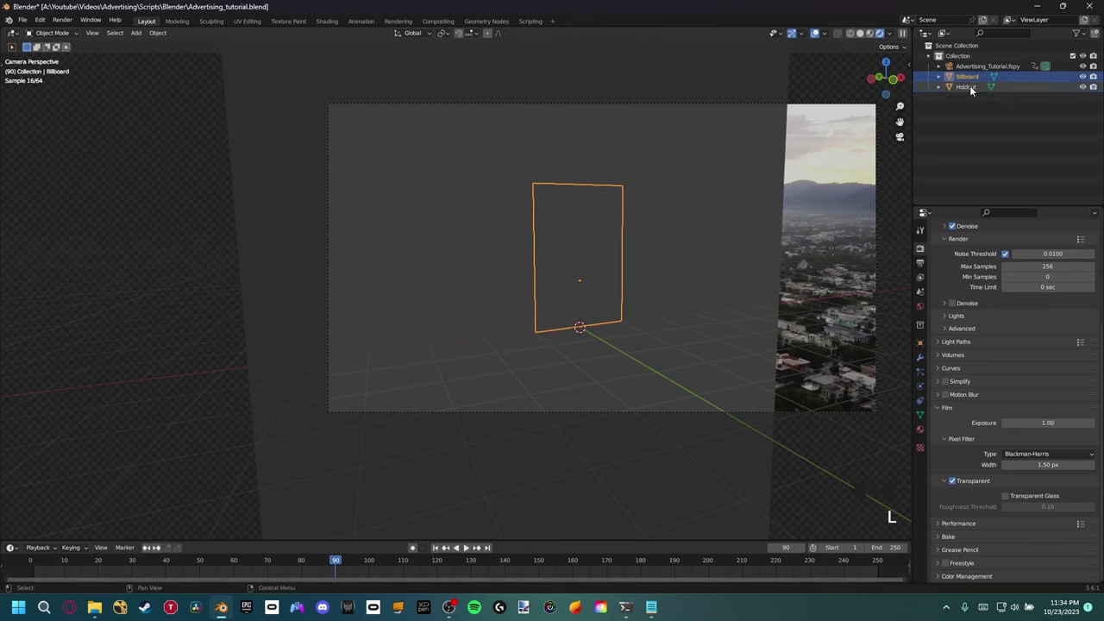
- Select the Holdout plane and bring up its Object Properties
scroll(up, 3)
click(652, 257)
scroll(down, 3)
drag(634, 313, 605, 251)
scroll(up, 3)
drag(616, 274, 921, 347)
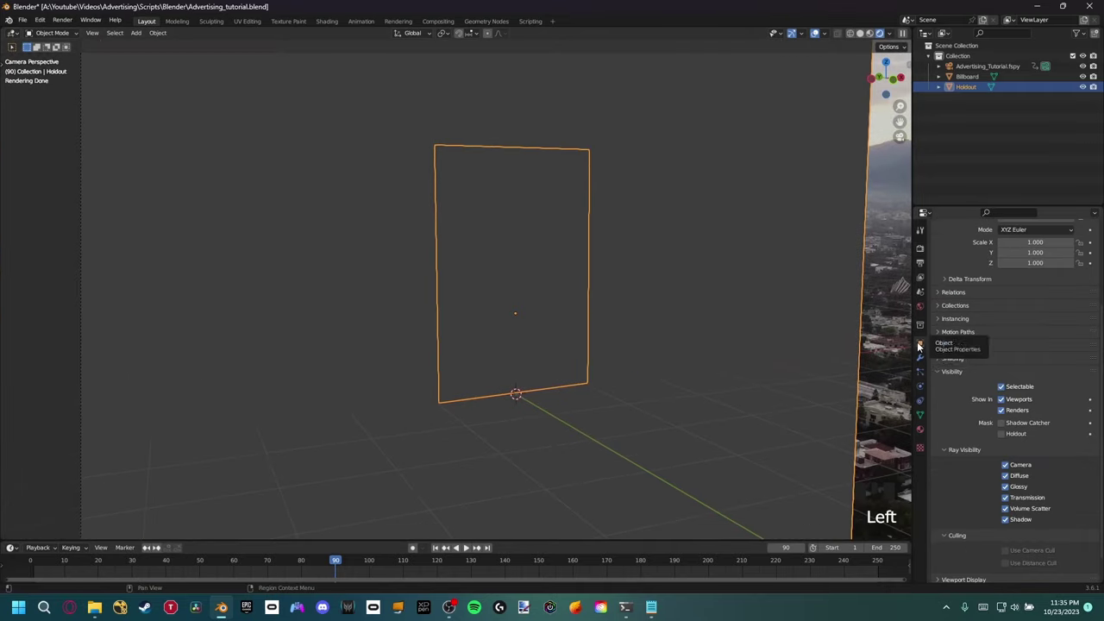
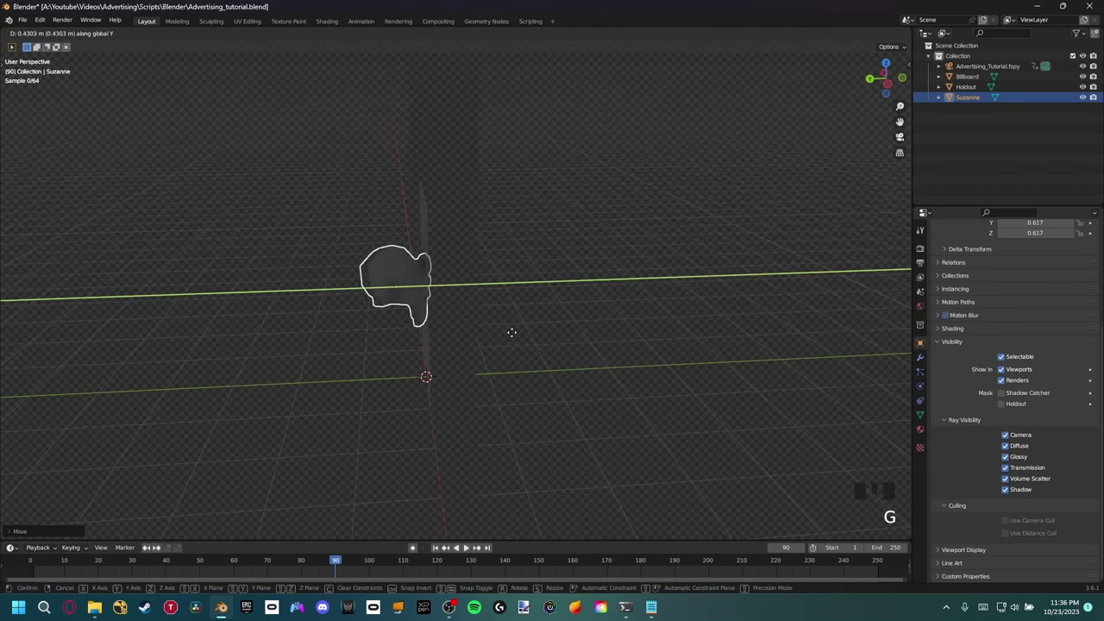
- Keyframe Suzanne's location at frame 30 in front of the billboard
drag(451, 332, 395, 327)
drag(398, 367, 456, 369)
scroll(up, 3)
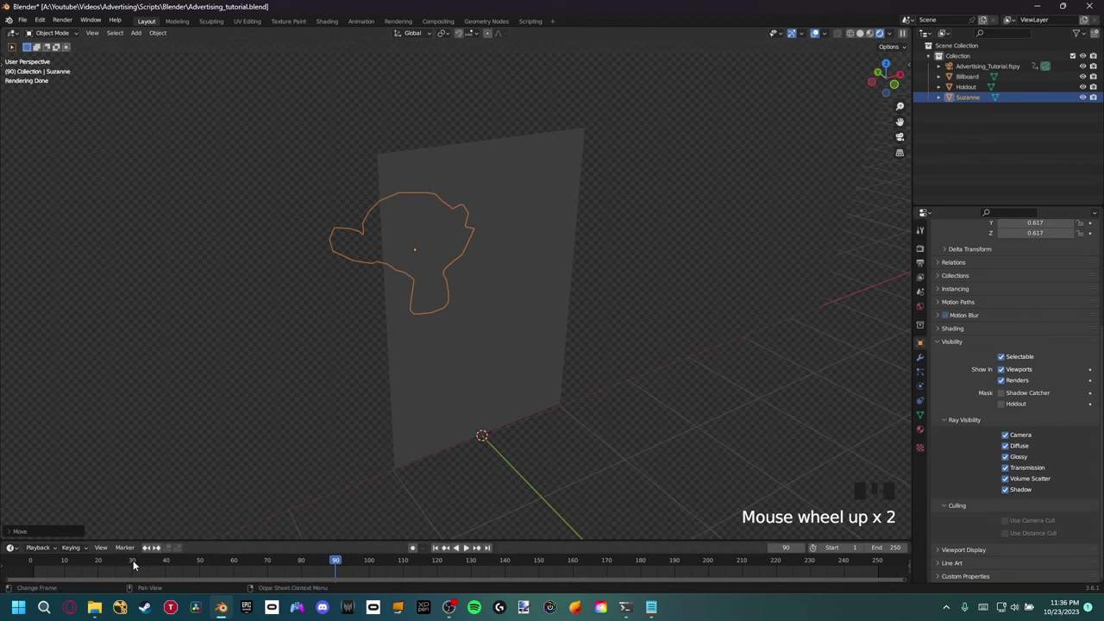
click(137, 565)
drag(350, 415, 488, 282)
key(i)
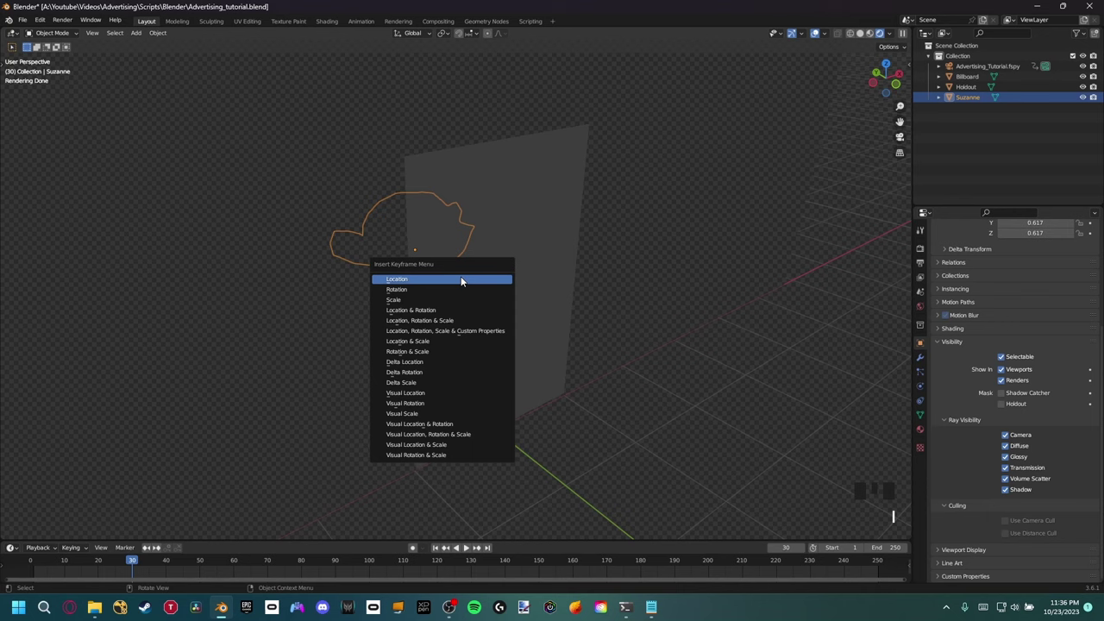
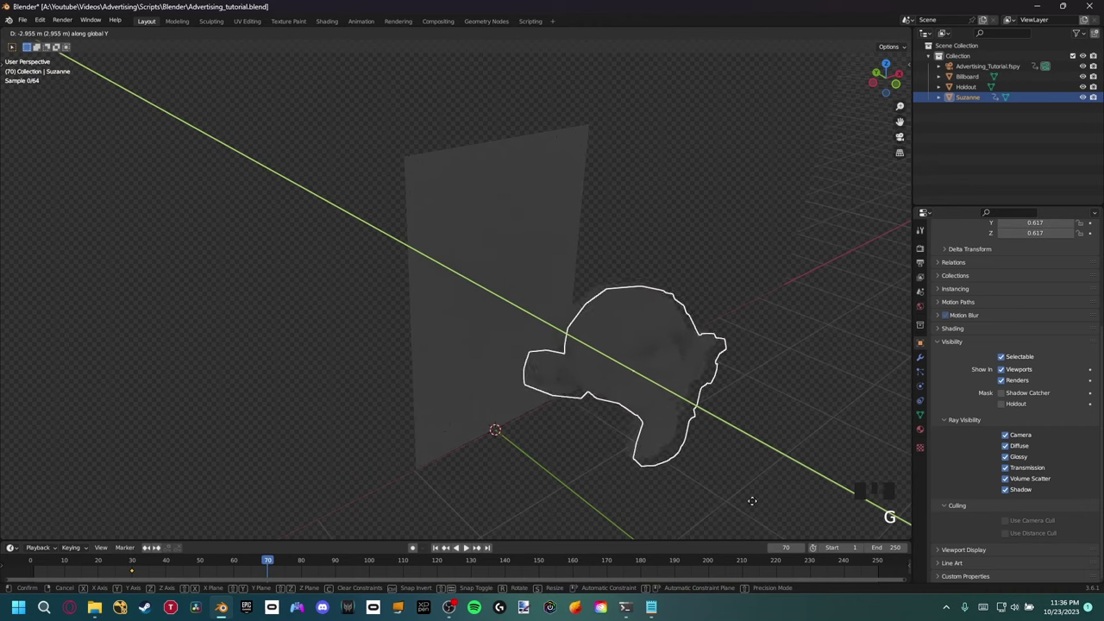
- Move Suzanne through the billboard, keyframe it at frame 70 and preview the motion
drag(734, 437, 610, 298)
key(i)
drag(236, 570, 203, 582)
drag(480, 280, 544, 310)
scroll(down, 3)
drag(564, 383, 922, 301)
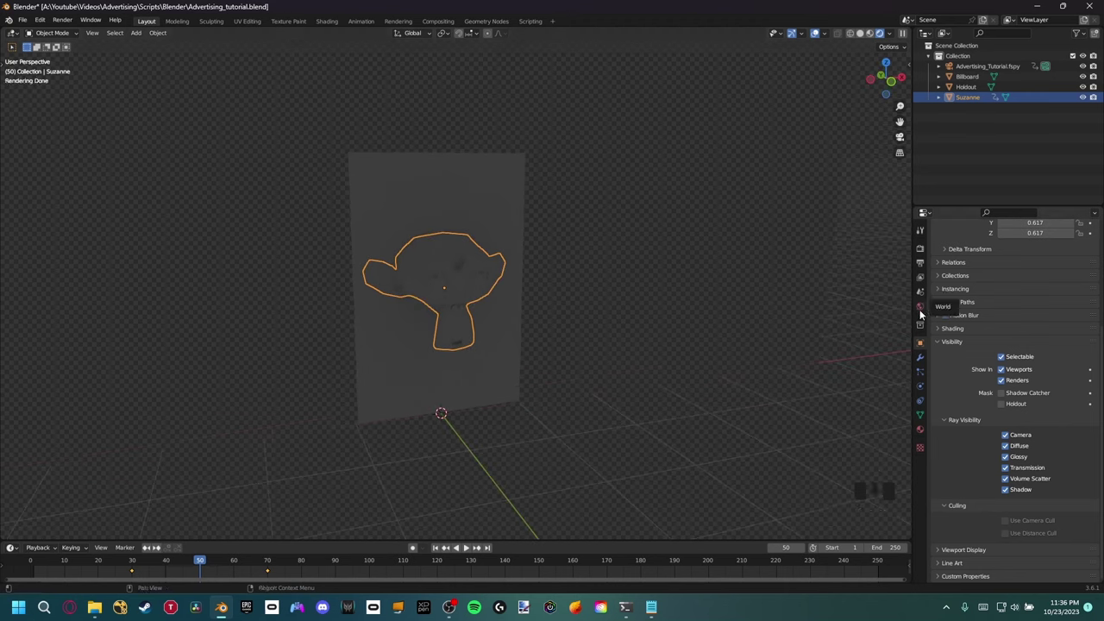
- Set the world colour to the drackenstein_quarry_puresky_4k.exr environment texture
click(923, 311)
drag(1008, 313, 1061, 328)
drag(1061, 327, 409, 277)
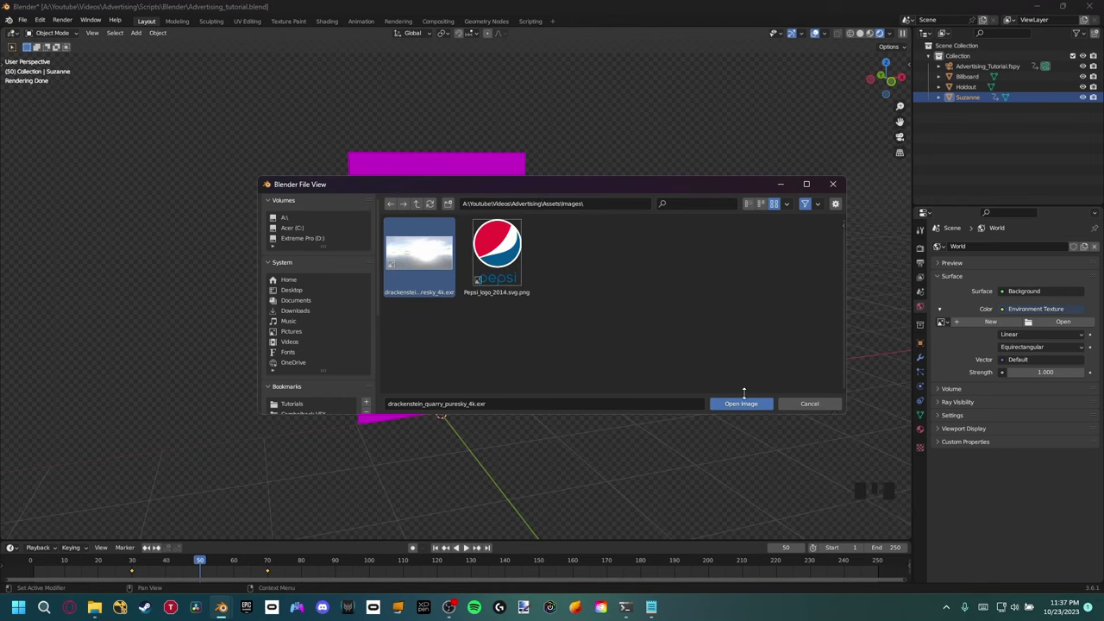
drag(538, 344, 872, 38)
click(872, 38)
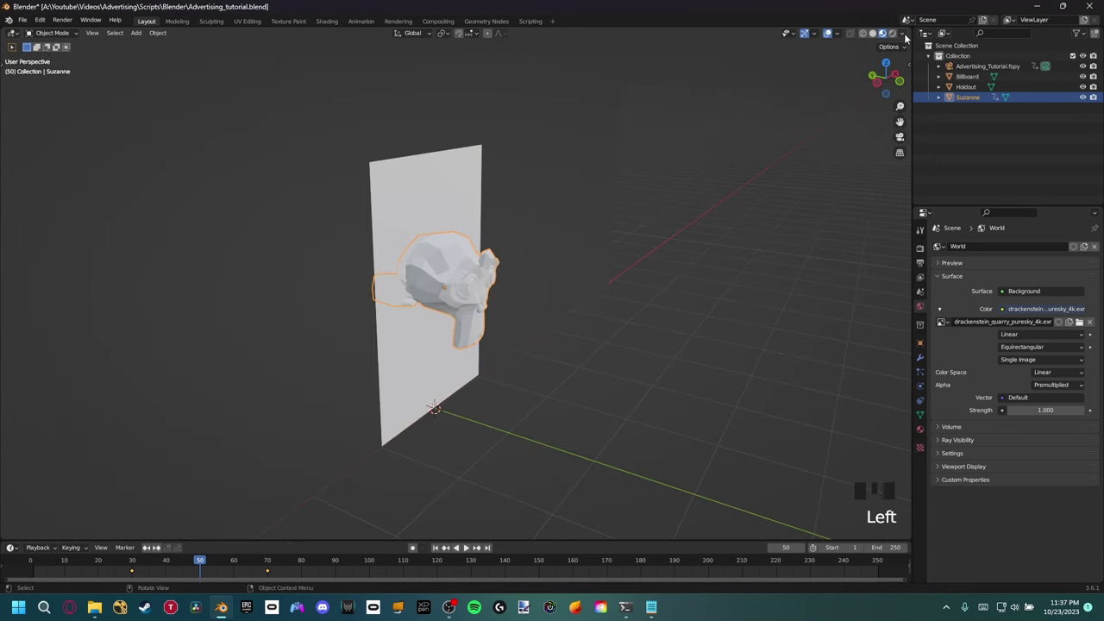
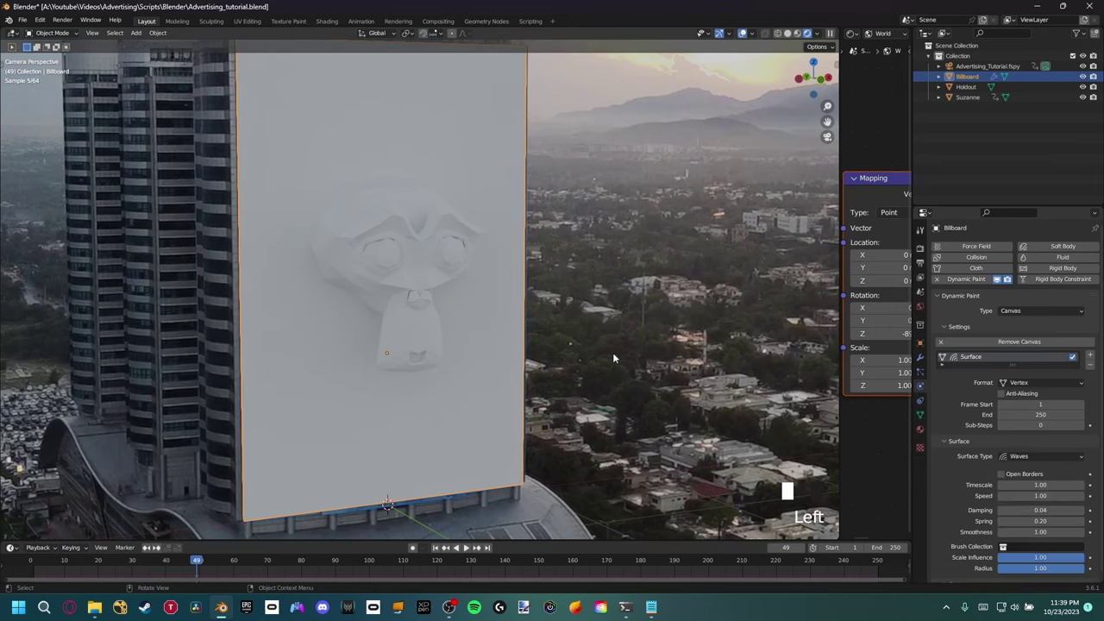
- Select Suzanne as the Dynamic Paint brush and scrub back to frame 40 to preview
drag(449, 270, 268, 517)
click(429, 280)
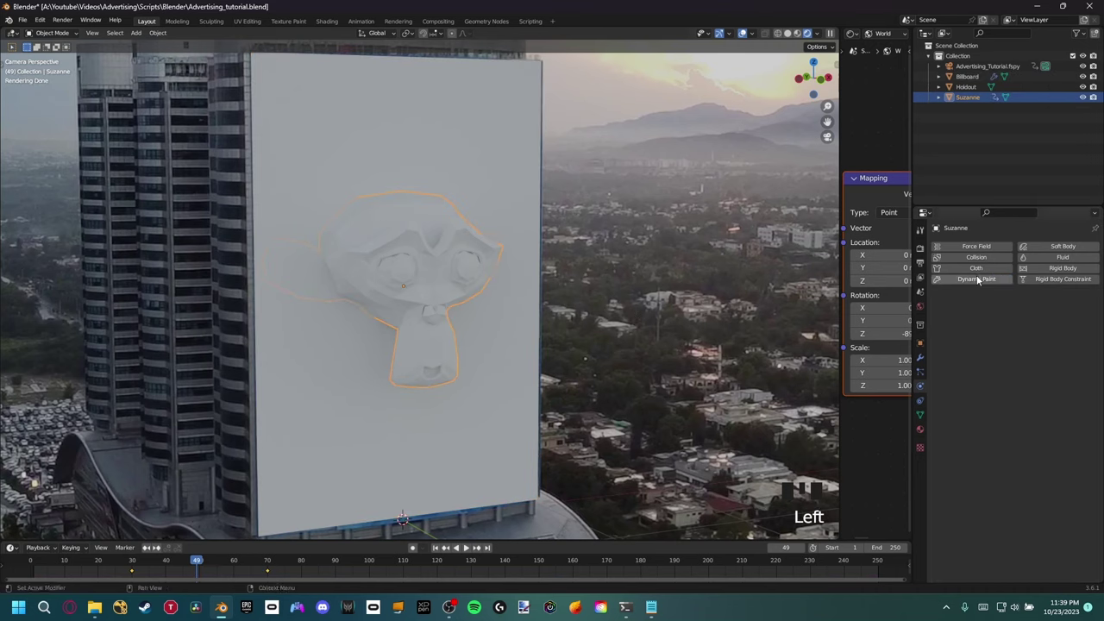
drag(981, 286, 421, 288)
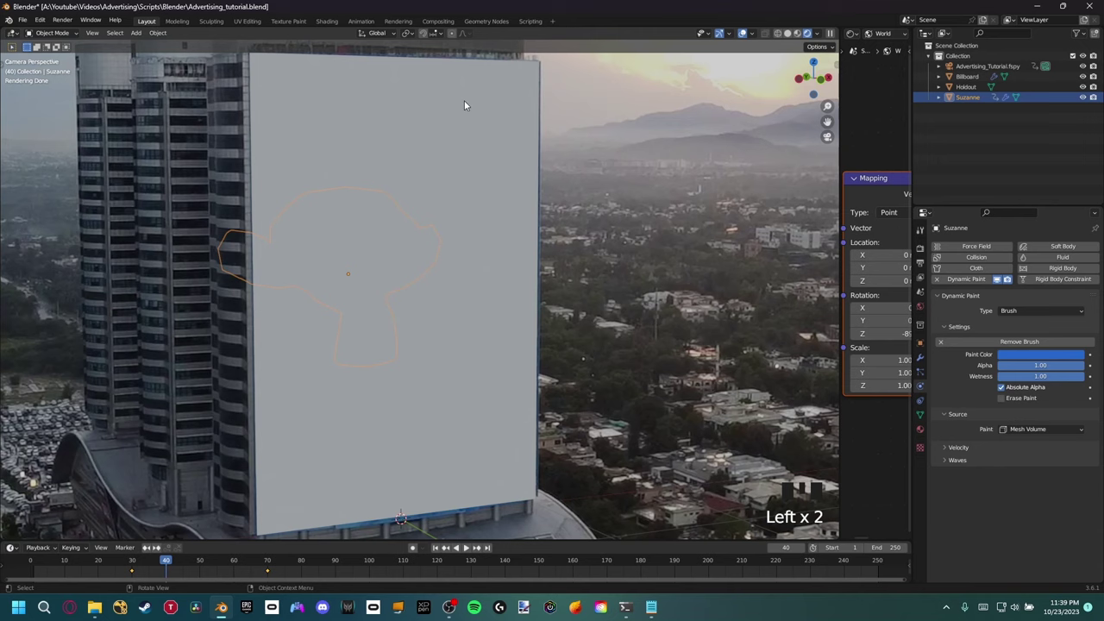
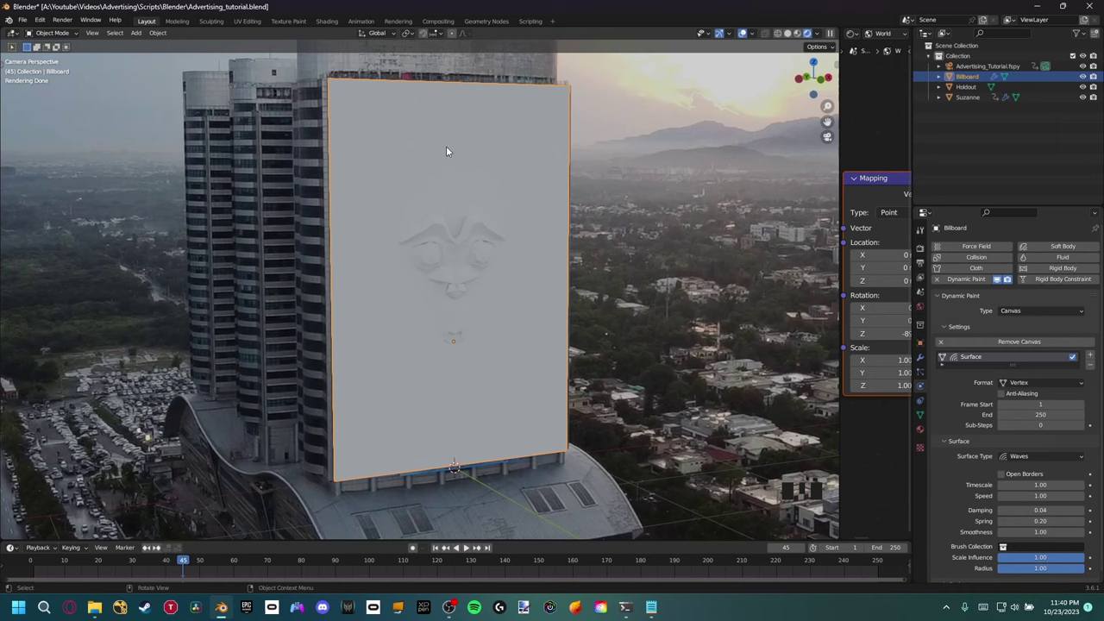
- Toggle the billboard into Edit Mode and back, then orbit in toward Suzanne from the side
key(Tab)
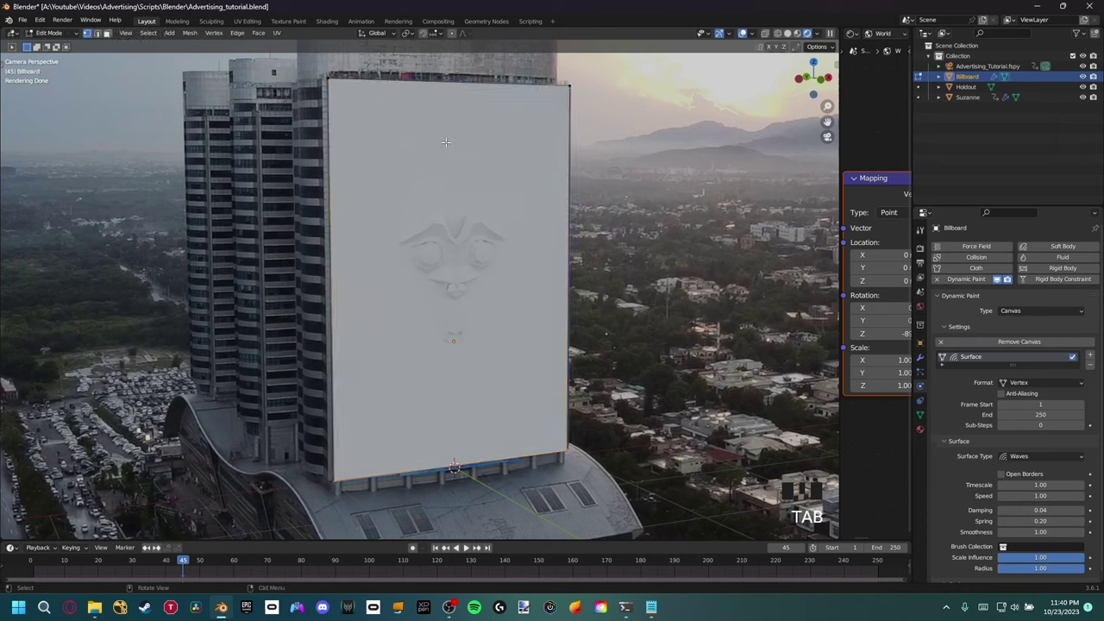
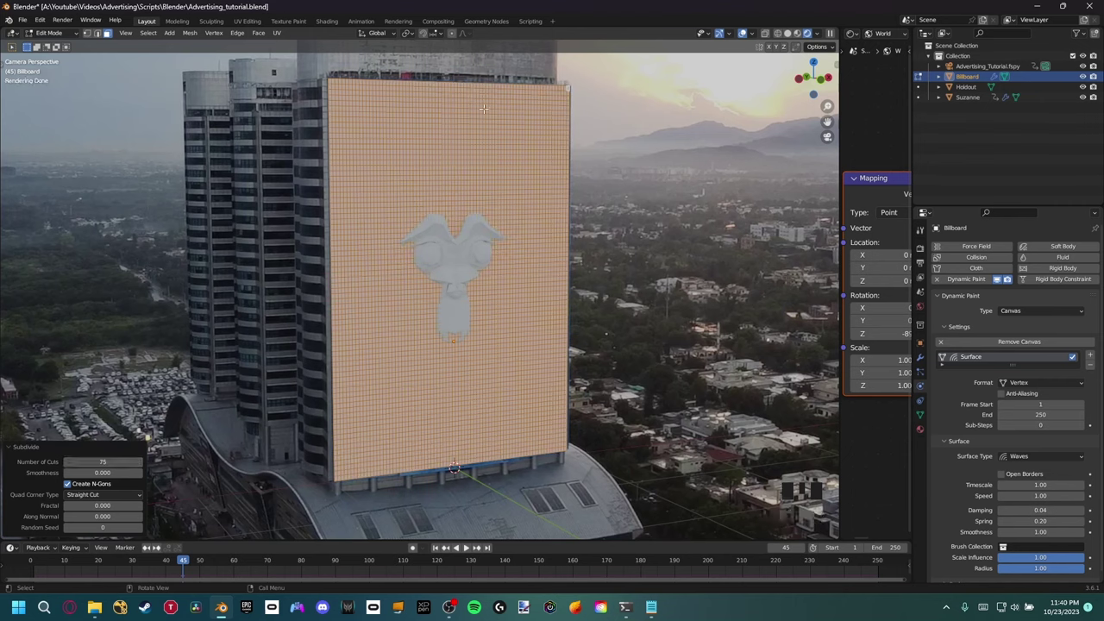
key(Tab)
drag(438, 552, 407, 344)
scroll(up, 3)
drag(265, 563, 376, 269)
drag(377, 270, 330, 224)
scroll(up, 3)
scroll(down, 3)
- Inspect Suzanne's face from close up, then re-enter Edit Mode on the densely subdivided billboard mesh
drag(340, 145, 352, 161)
drag(352, 161, 425, 216)
scroll(up, 3)
scroll(down, 3)
middle_click(357, 187)
key(Tab)
scroll(down, 3)
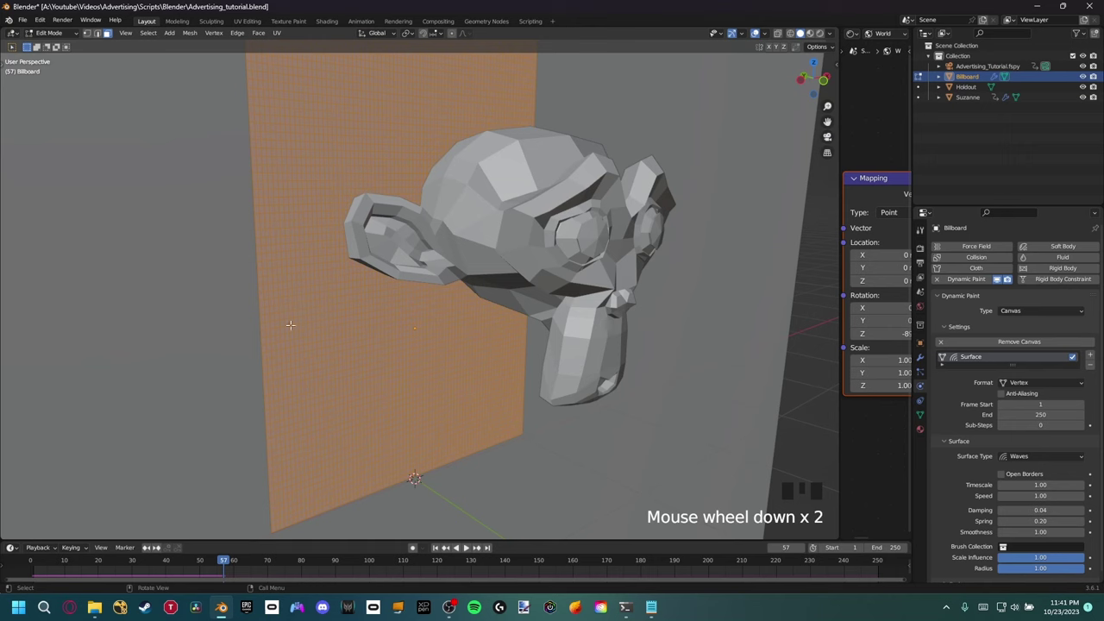
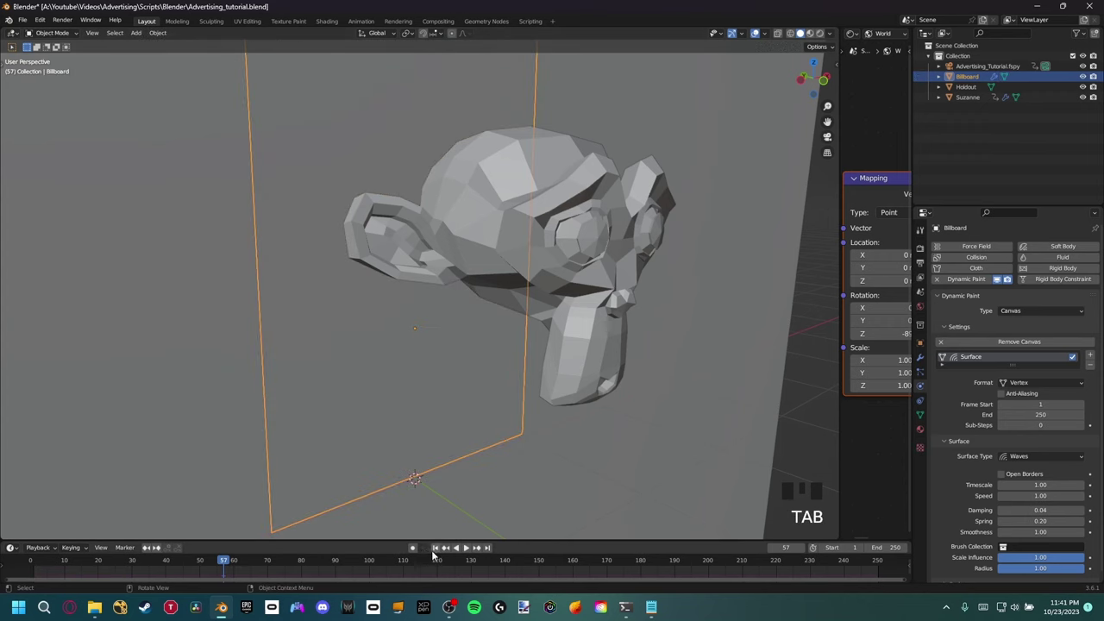
- Scrub the timeline to play Suzanne's ripple-edged imprint pushing through the billboard around frame 77
drag(439, 554, 470, 549)
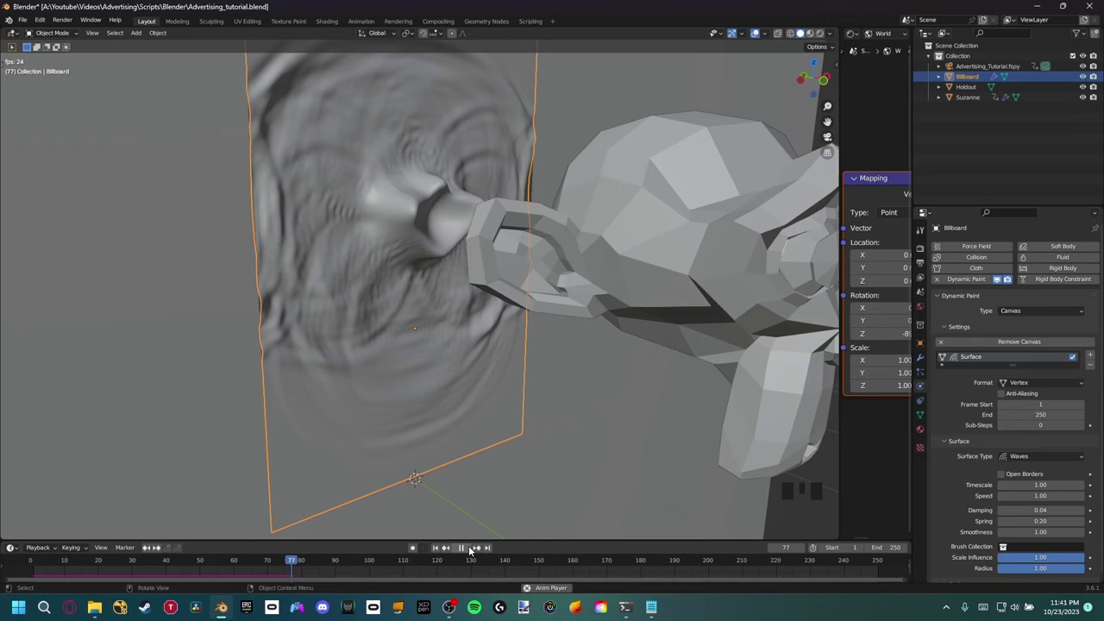